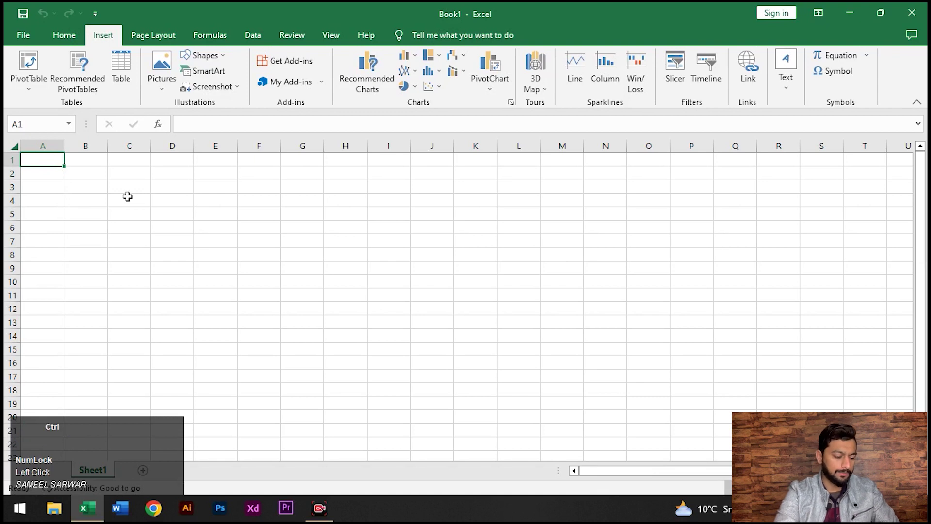
Visit print preview (Ctrl+P) and return so page-break lines show on the sheet.
{"action": "key", "text": "ctrl+p"}
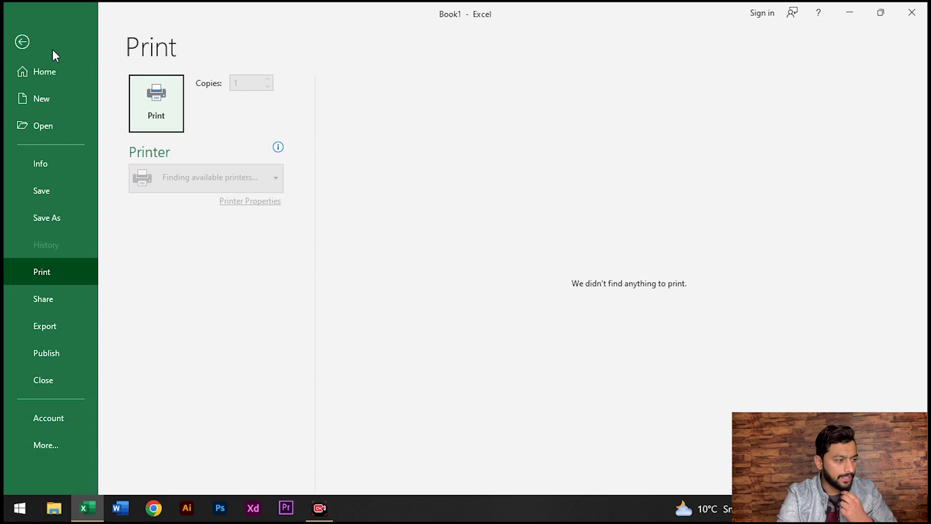
{"action": "left_click", "coordinate": [36, 54]}
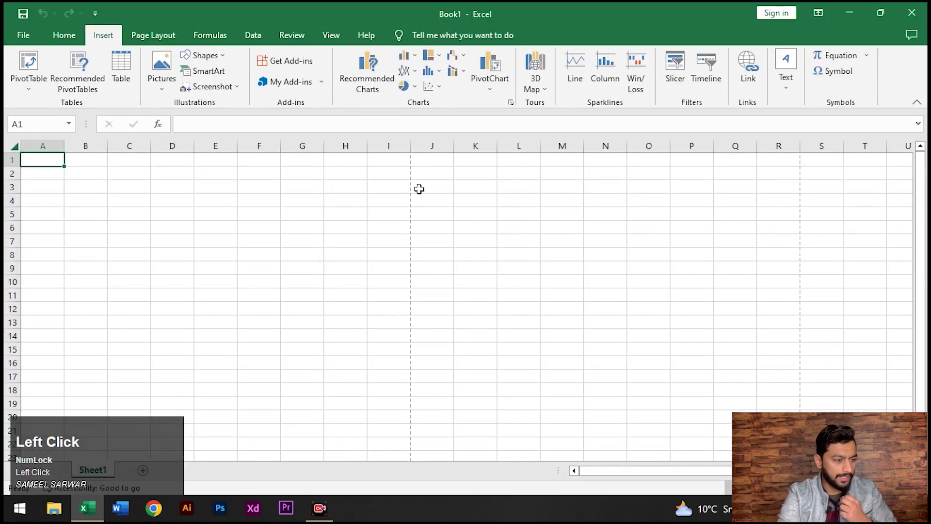
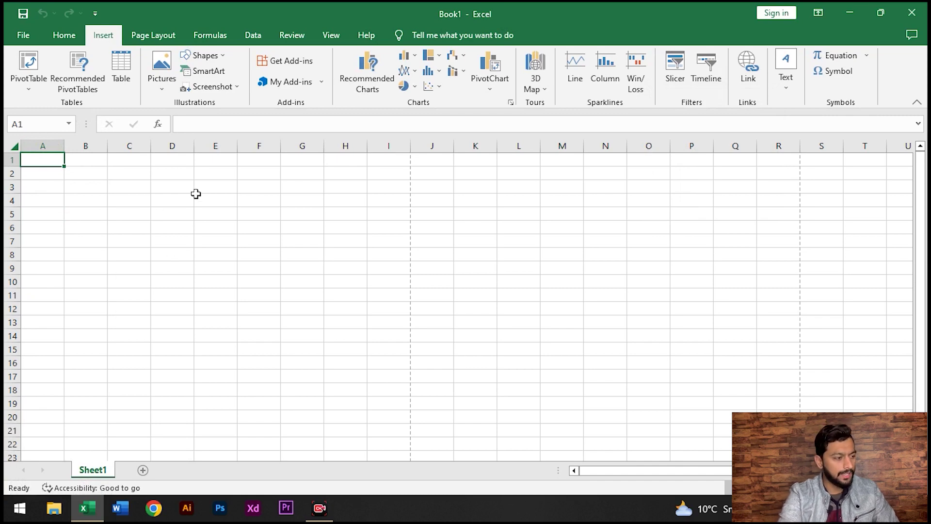
Show the Page Layout ribbon settings above the empty sheet.
{"action": "left_click", "coordinate": [73, 42]}
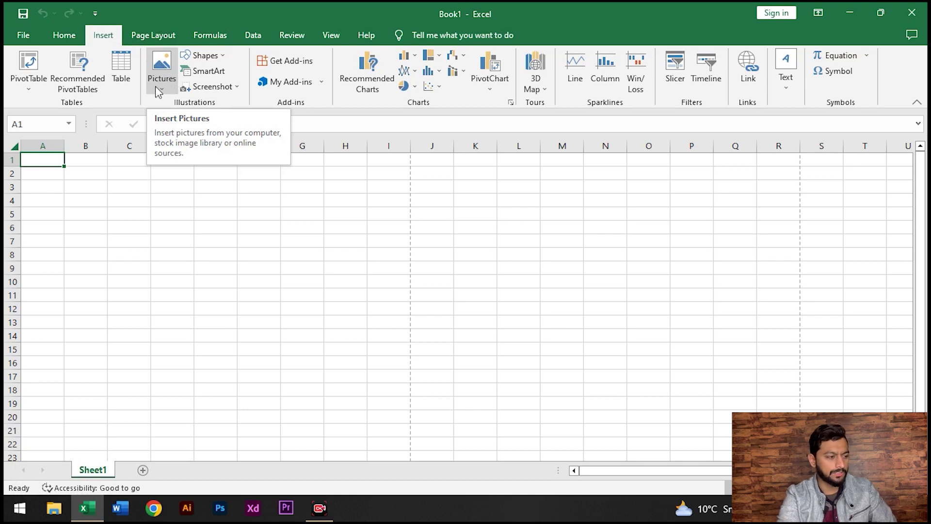
Switch the ribbon to show the page layout settings.
{"action": "left_click", "coordinate": [151, 43]}
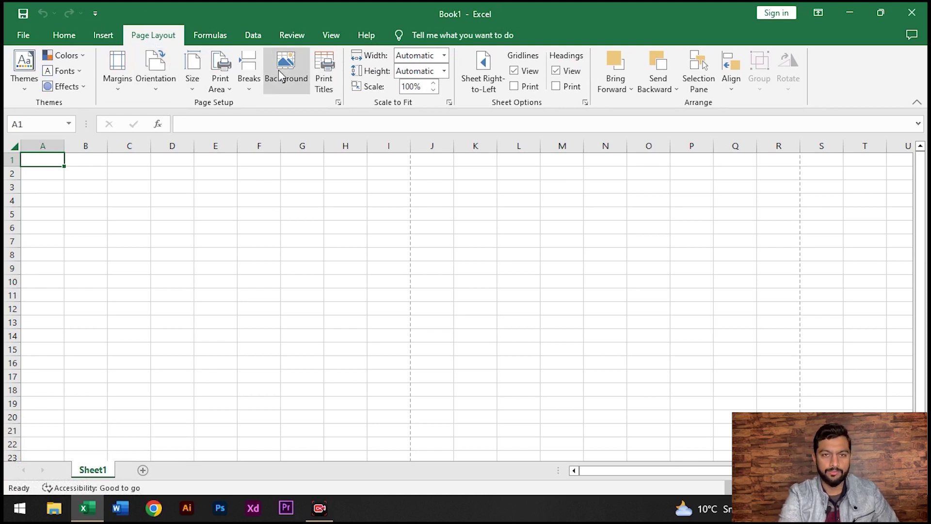
{"action": "left_click", "coordinate": [104, 46]}
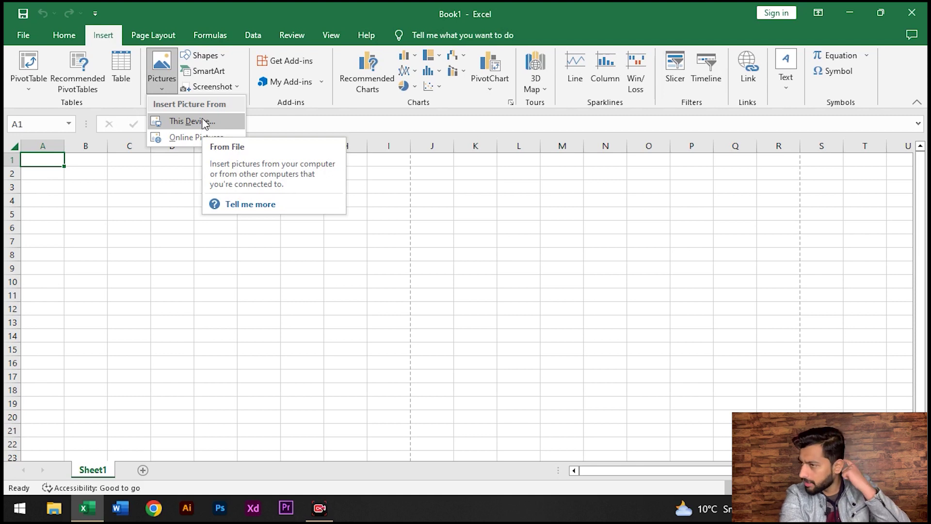
{"action": "double_click", "coordinate": [207, 122]}
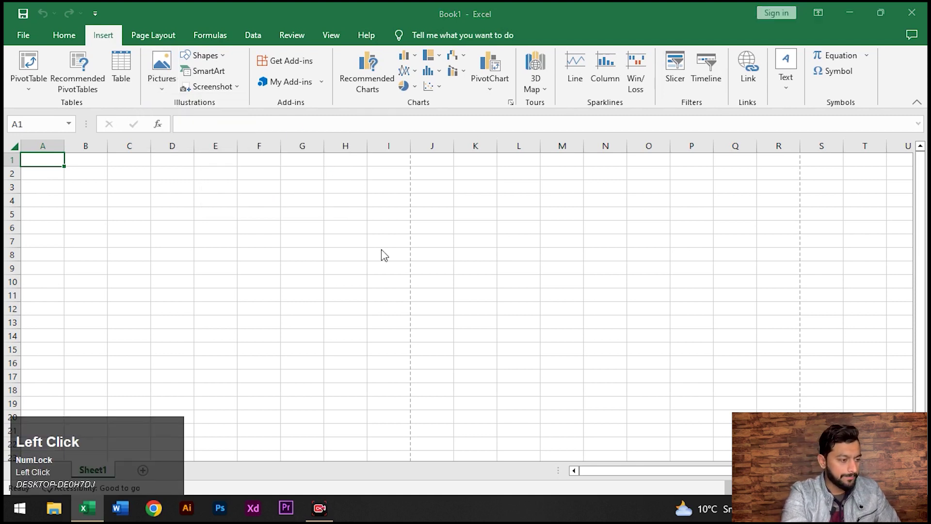
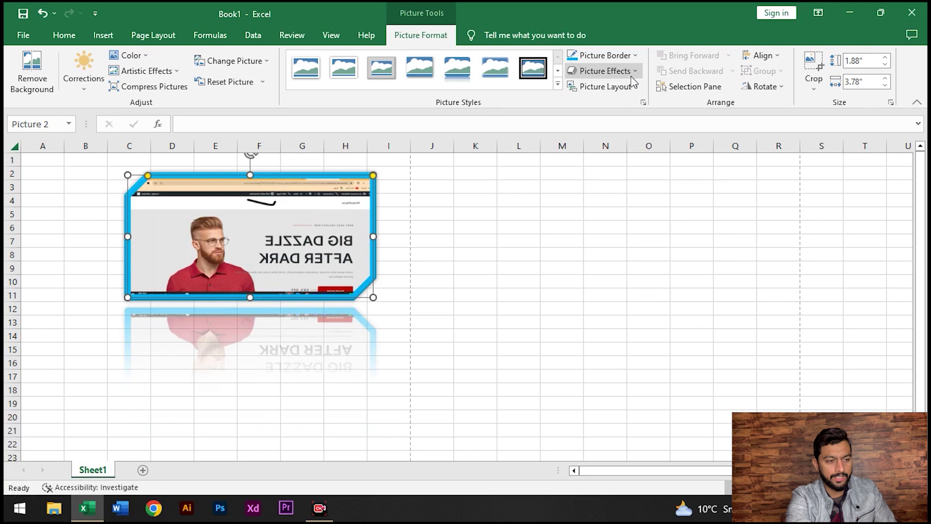
Browse the picture's Soft Edges variations, then show the 3-D Rotation presets.
{"action": "left_click", "coordinate": [633, 73]}
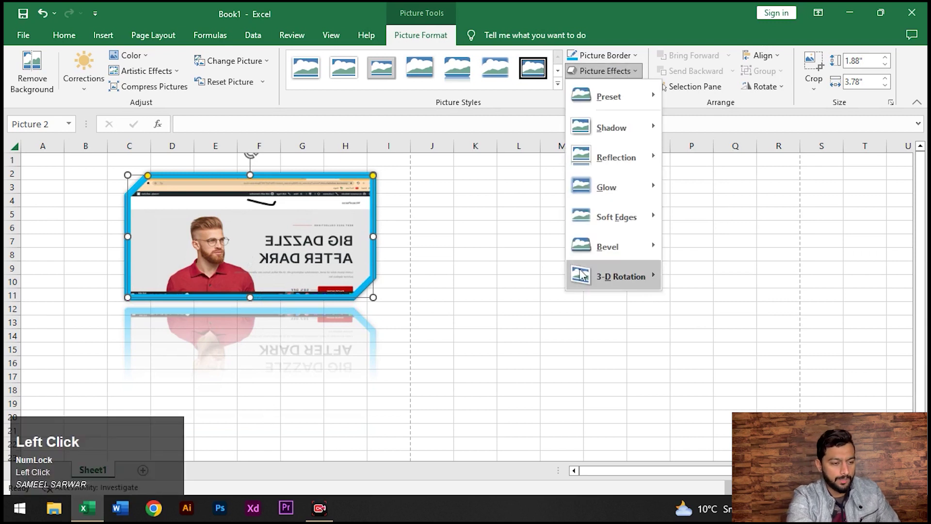
{"action": "left_click", "coordinate": [631, 229]}
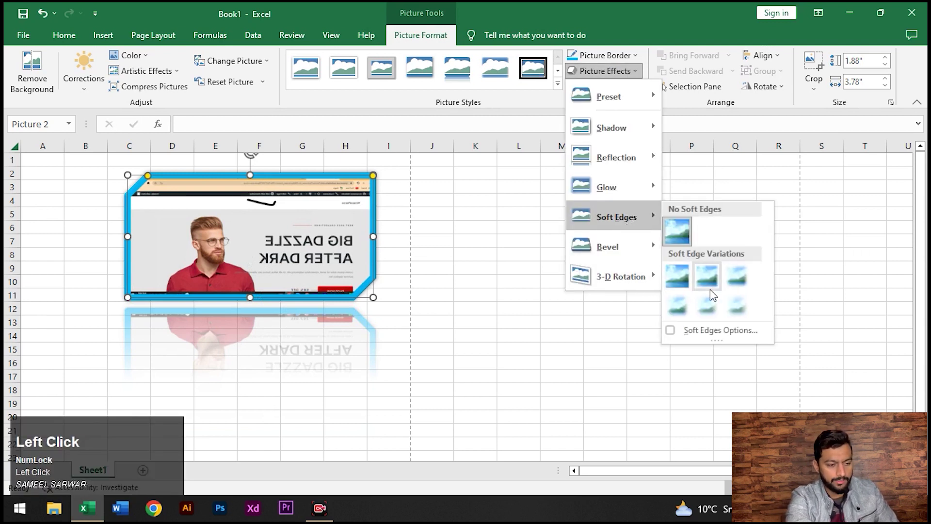
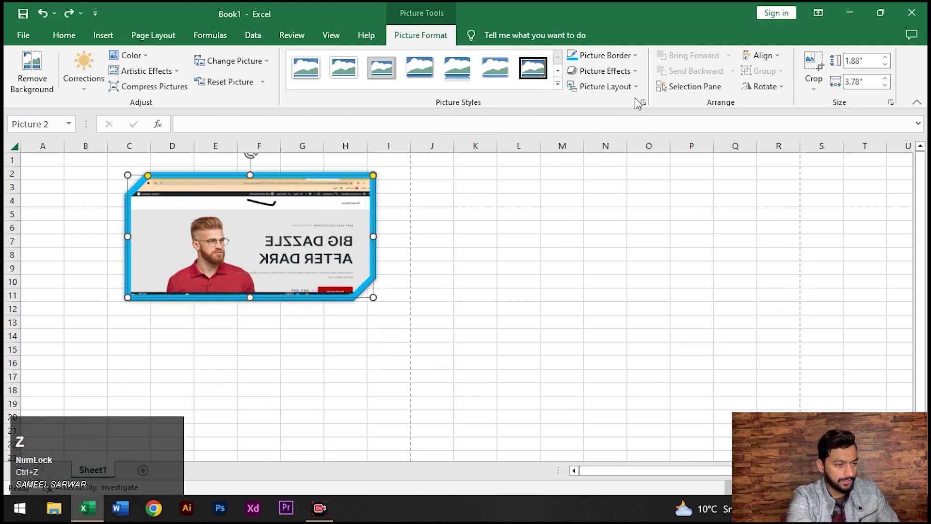
{"action": "left_click", "coordinate": [638, 83]}
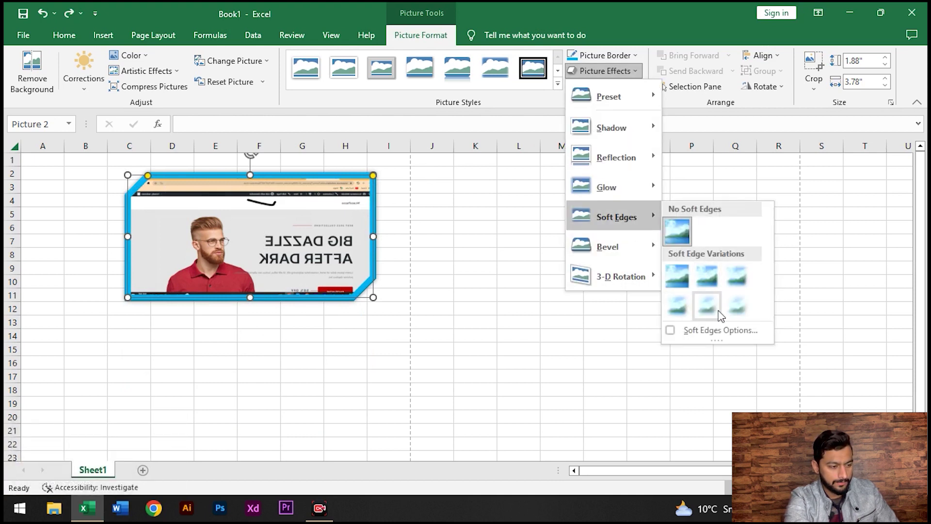
{"action": "left_click", "coordinate": [723, 313]}
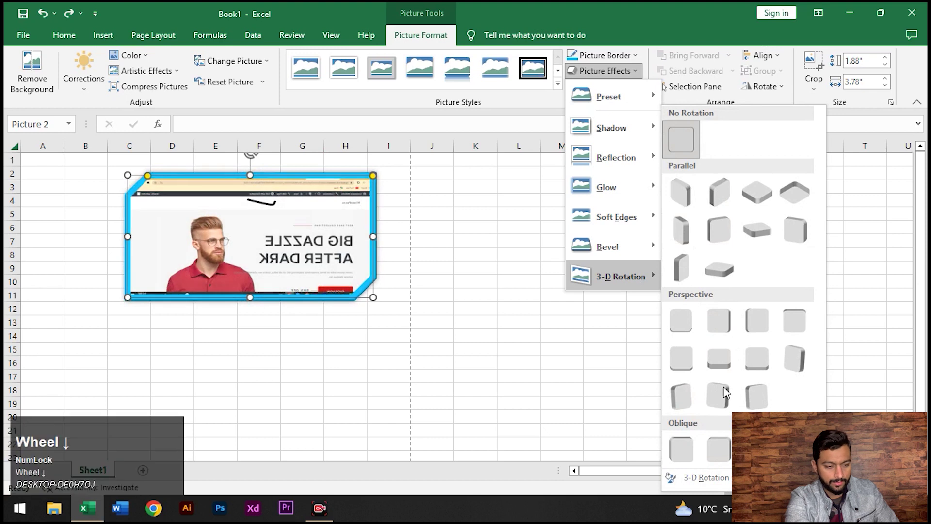
Try a perspective 3-D tilt on the screenshot, then bring up the shapes gallery.
{"action": "left_click", "coordinate": [678, 404]}
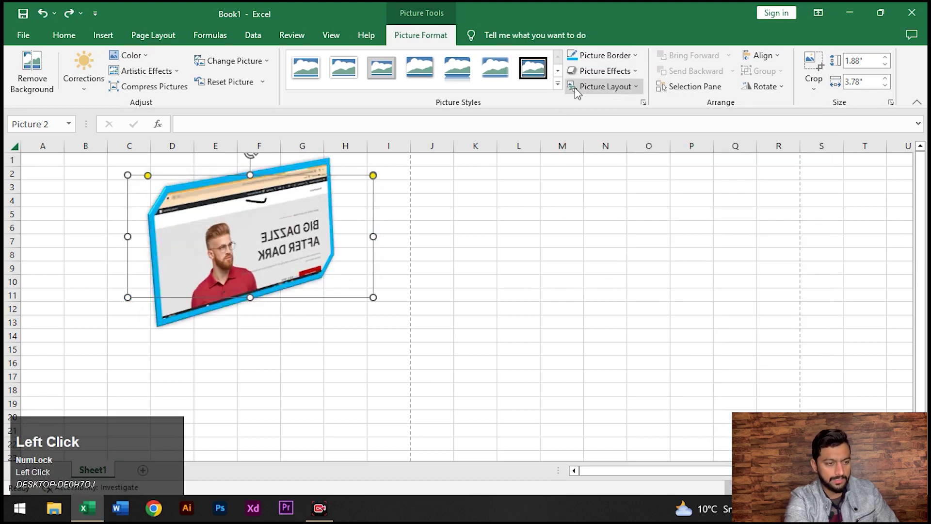
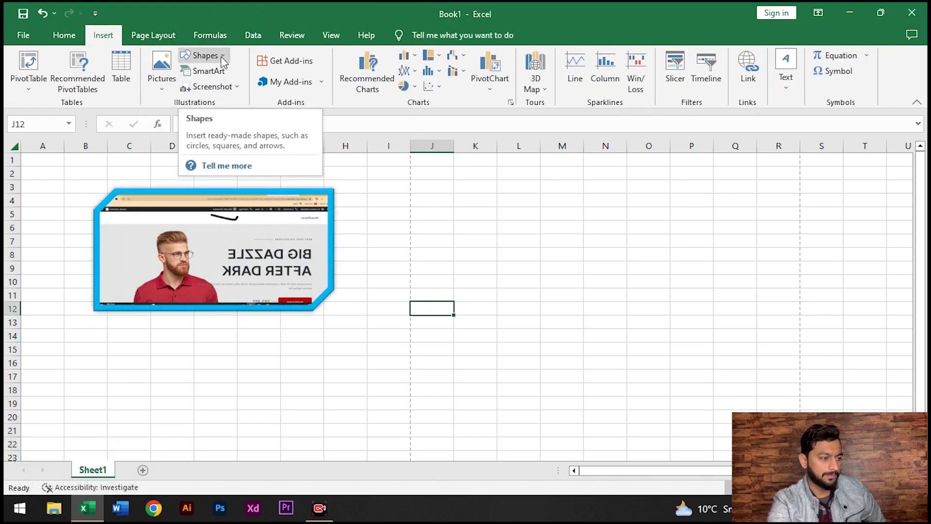
{"action": "left_click", "coordinate": [255, 94]}
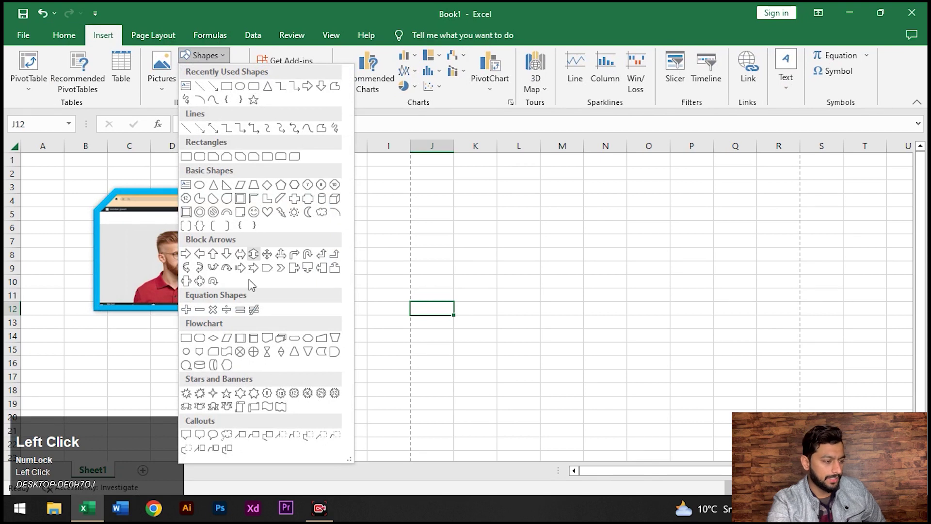
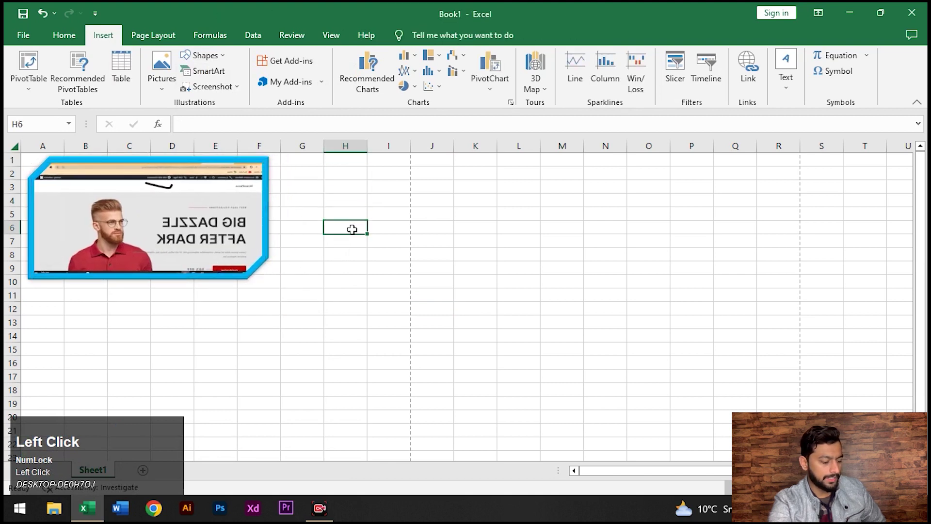
Enter text into the new text box beside the screenshot.
{"action": "type", "text": "dsfdsgfd"}
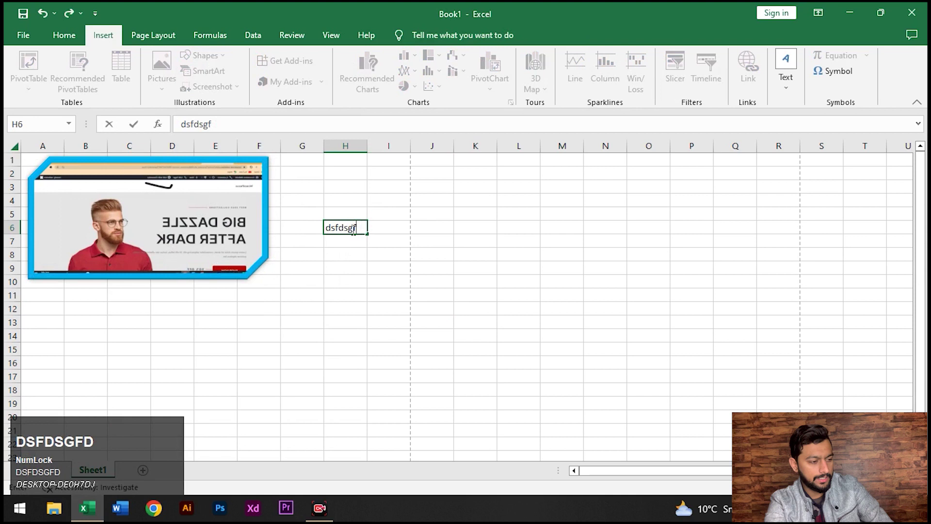
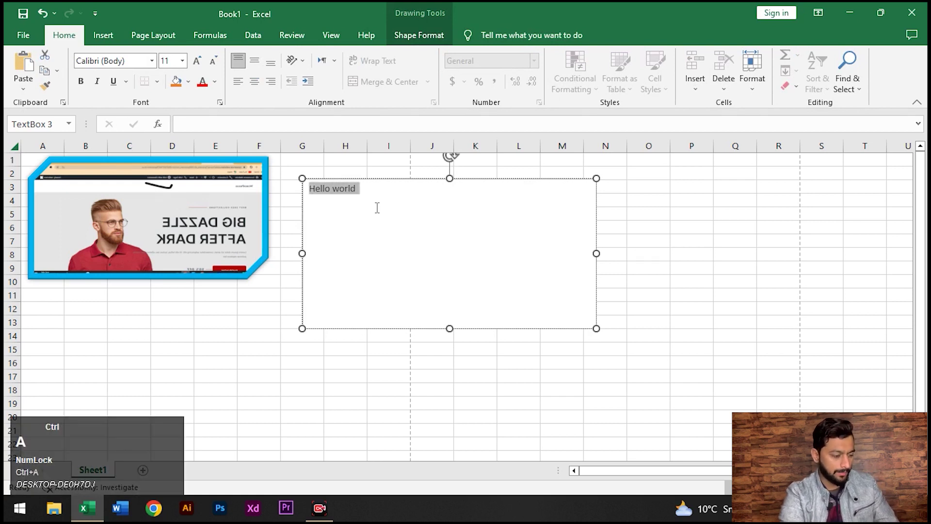
Style the Hello world text: larger, underlined, italic, in the Algerian font.
{"action": "key", "text": "ctrl+a"}
{"action": "key", "text": "ctrl+shift+."}
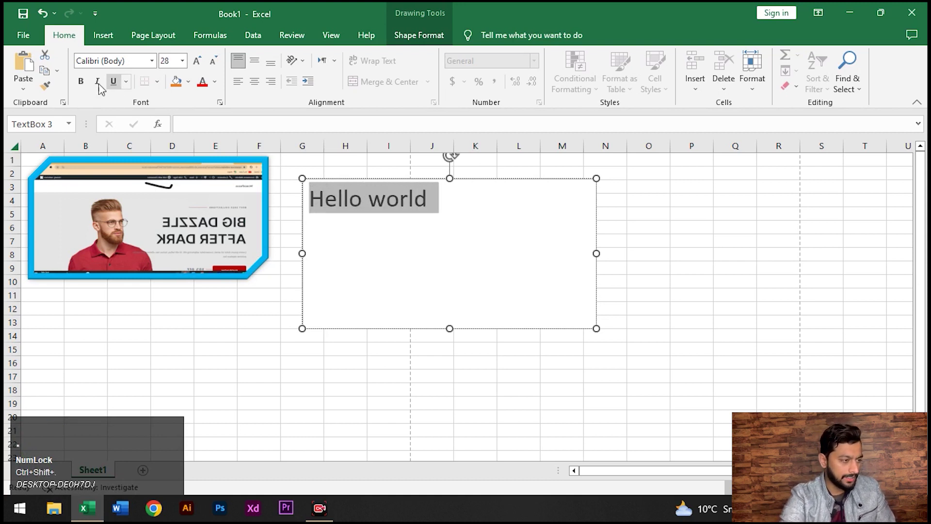
{"action": "left_click", "coordinate": [90, 85]}
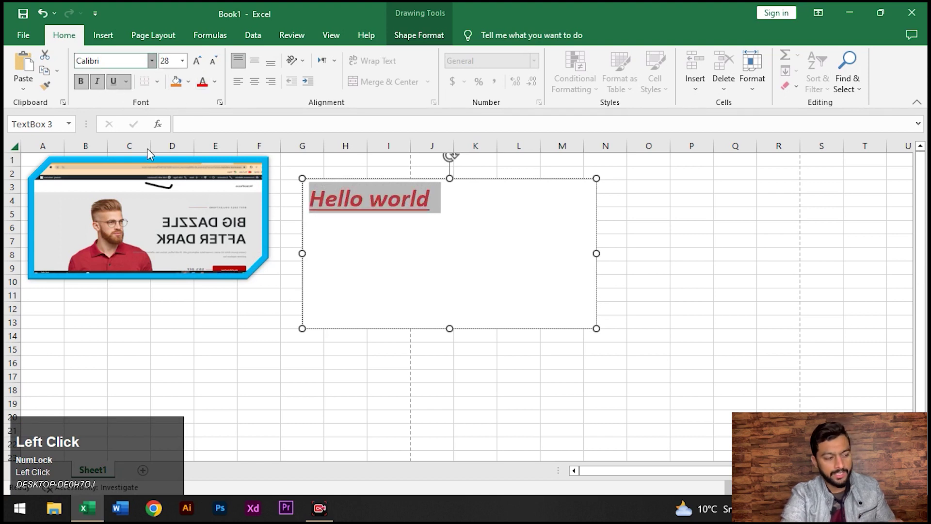
{"action": "left_click", "coordinate": [164, 216]}
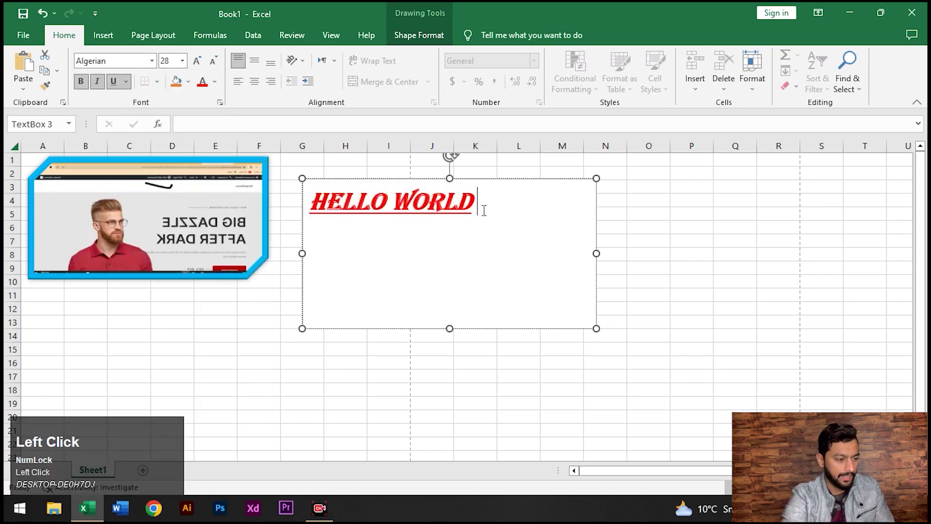
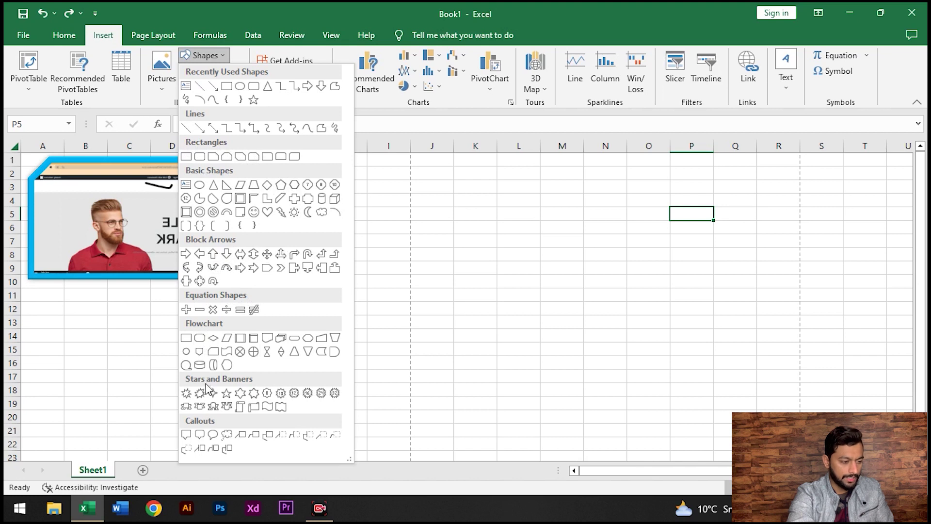
Scroll the sheet while drawing the vertical line in column H.
{"action": "scroll", "scroll_direction": "down", "scroll_amount": 3}
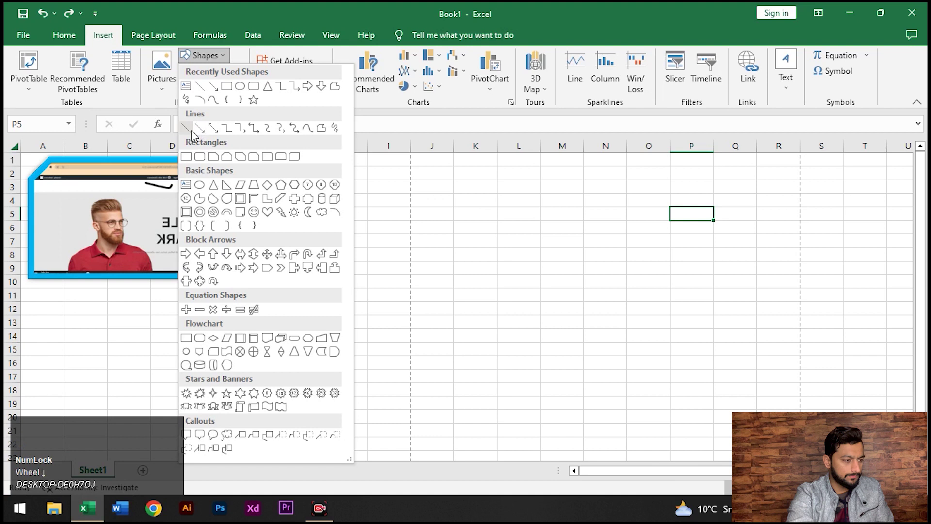
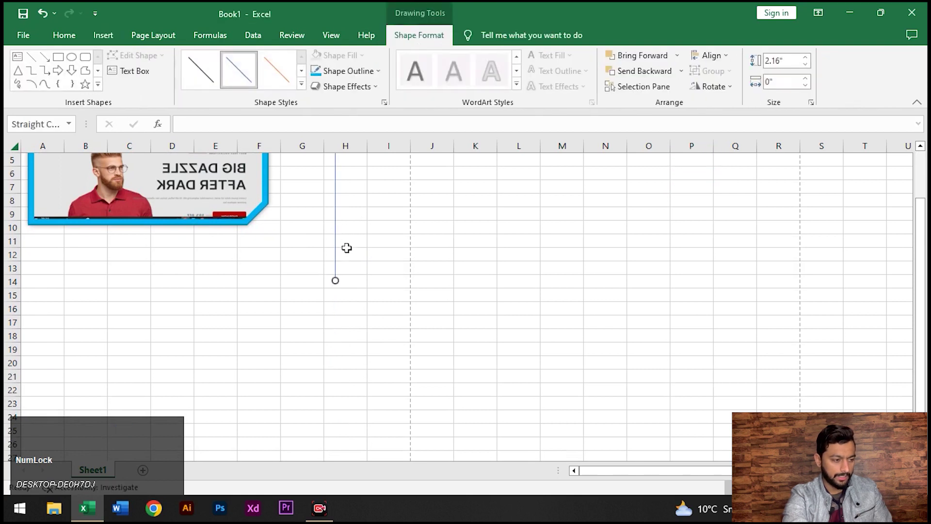
{"action": "scroll", "scroll_direction": "up", "scroll_amount": 3}
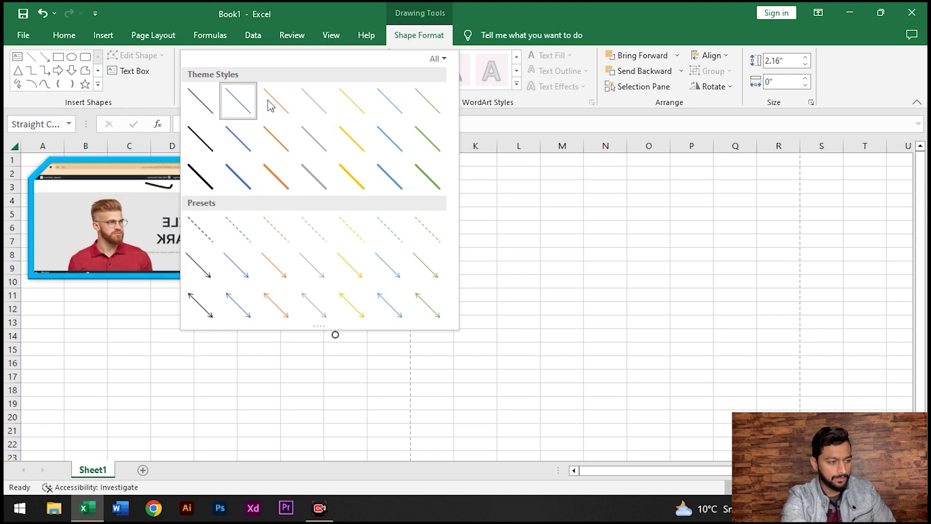
Try yellow and green line styles, then colour the vertical line red.
{"action": "left_click_drag", "start_coordinate": [354, 179], "coordinate": [266, 80]}
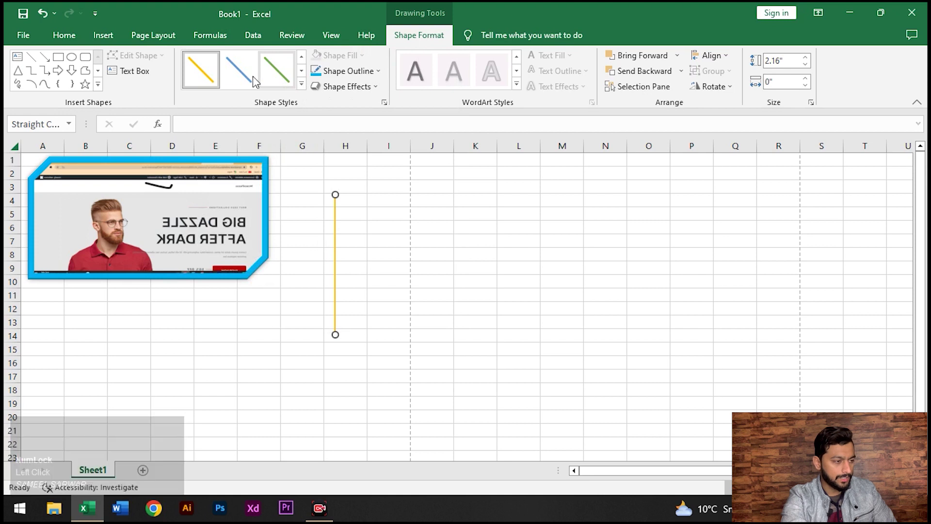
{"action": "left_click", "coordinate": [278, 78]}
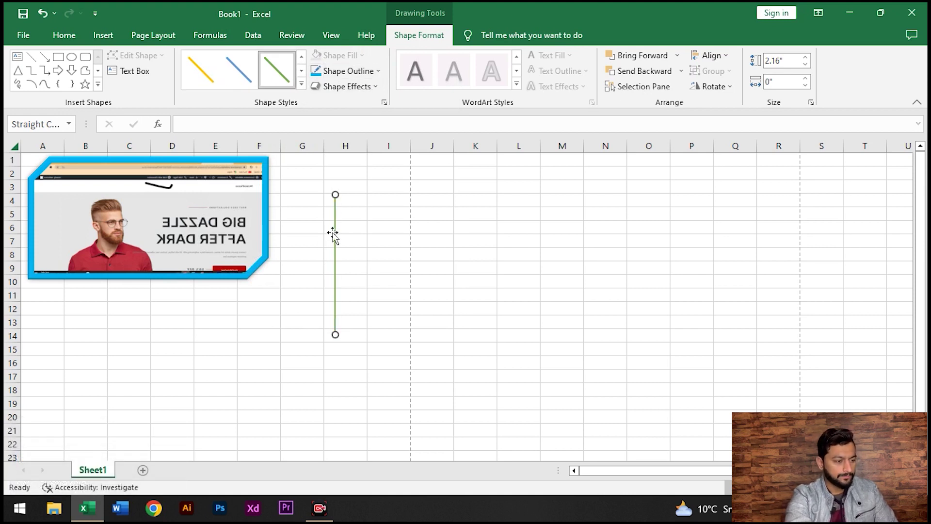
{"action": "left_click", "coordinate": [340, 227]}
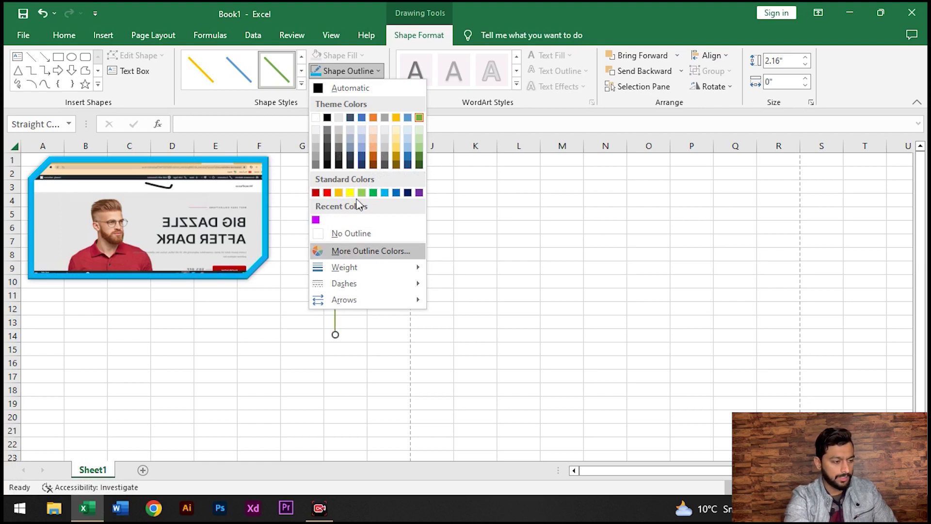
{"action": "double_click", "coordinate": [367, 257]}
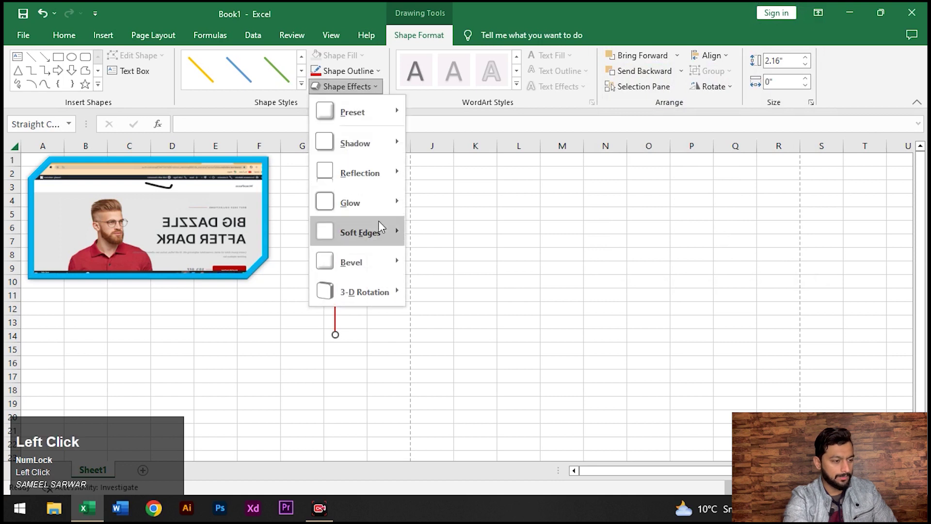
Browse the shape effects for the line without applying any.
{"action": "left_click", "coordinate": [400, 300]}
{"action": "left_click", "coordinate": [434, 277]}
{"action": "key", "text": "ctrl+z"}
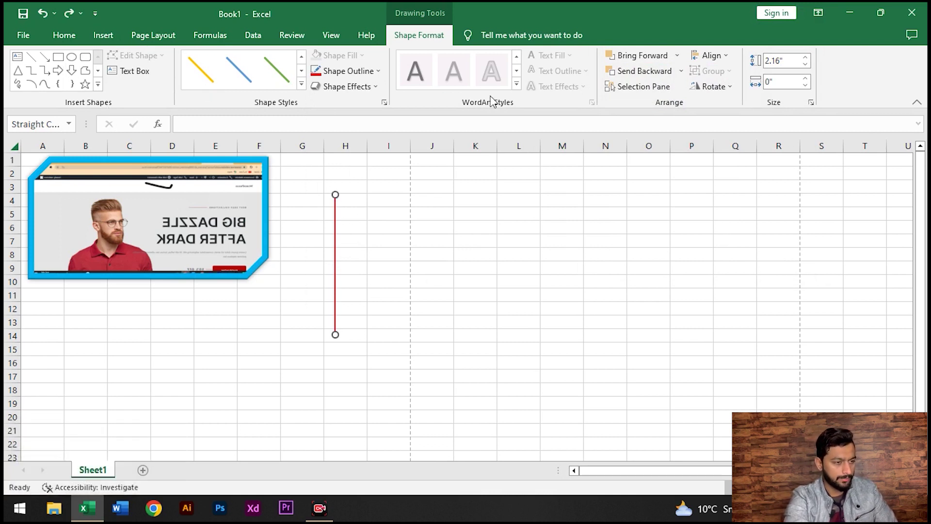
Choose the Heart from Basic Shapes to draw beside the red line.
{"action": "double_click", "coordinate": [100, 92]}
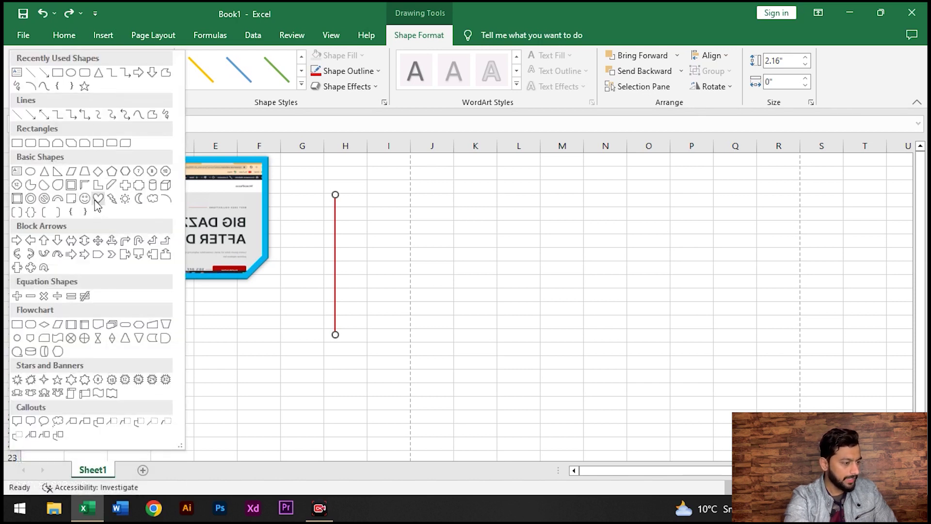
{"action": "left_click", "coordinate": [100, 204]}
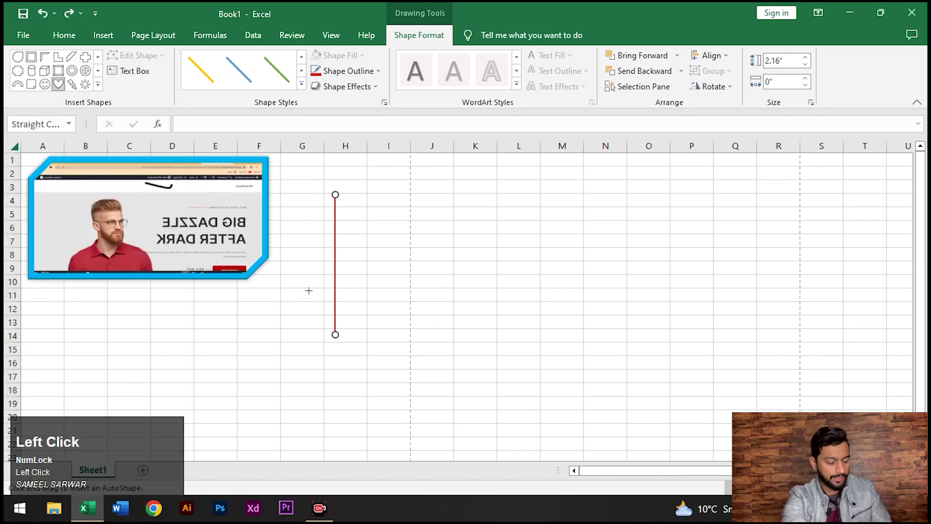
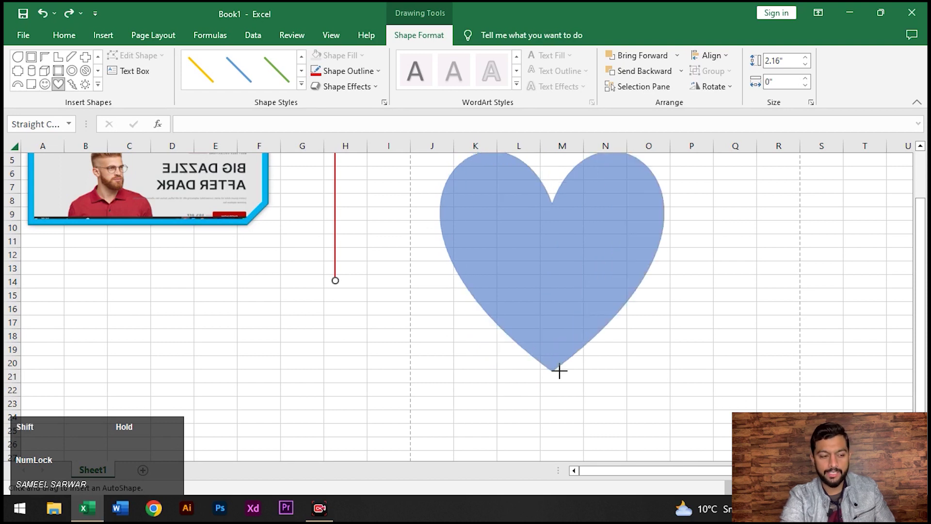
Scroll the sheet up and back down around the newly drawn blue heart.
{"action": "scroll", "scroll_direction": "up", "scroll_amount": 3}
{"action": "scroll", "scroll_direction": "up", "scroll_amount": 3}
{"action": "scroll", "scroll_direction": "up", "scroll_amount": 3}
{"action": "scroll", "scroll_direction": "up", "scroll_amount": 3}
{"action": "scroll", "scroll_direction": "up", "scroll_amount": 3}
{"action": "scroll", "scroll_direction": "down", "scroll_amount": 3}
{"action": "scroll", "scroll_direction": "down", "scroll_amount": 3}
{"action": "scroll", "scroll_direction": "down", "scroll_amount": 3}
{"action": "scroll", "scroll_direction": "down", "scroll_amount": 3}
{"action": "scroll", "scroll_direction": "down", "scroll_amount": 3}
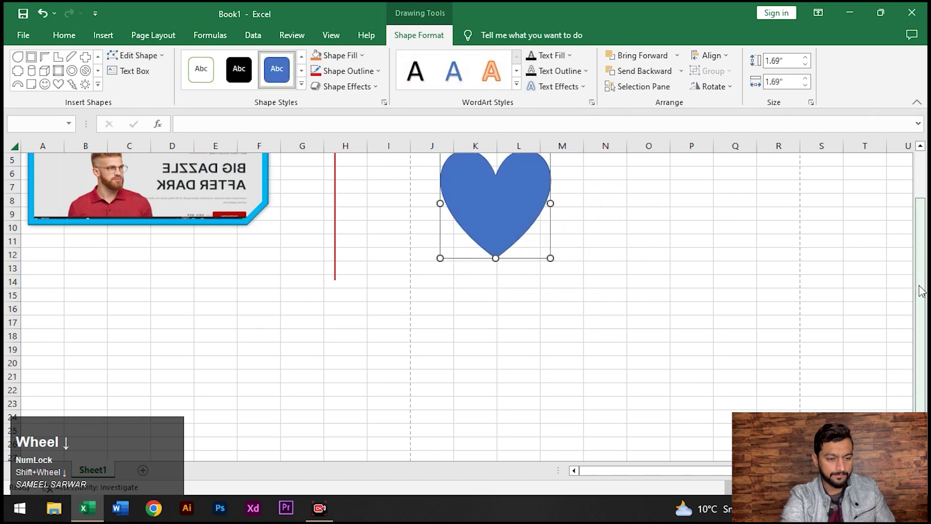
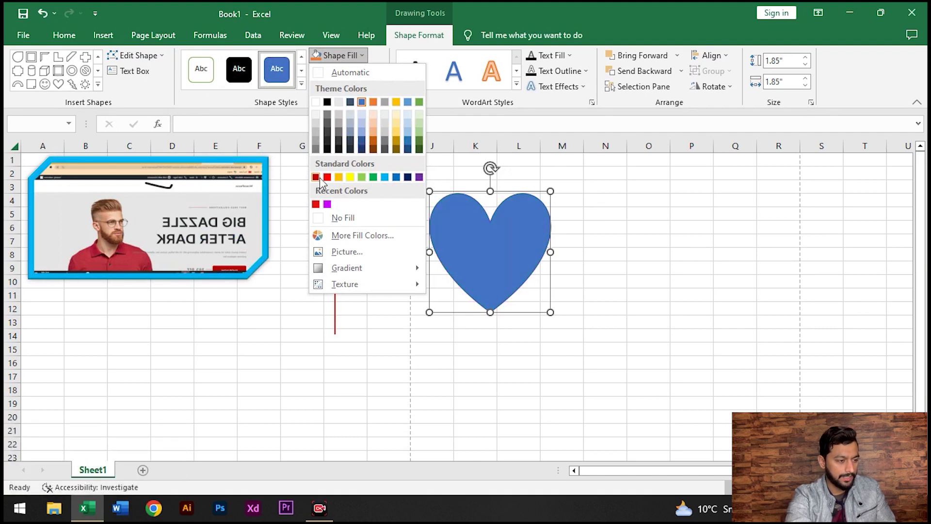
Fill the heart dark red and give it a thin yellow outline.
{"action": "left_click", "coordinate": [324, 183]}
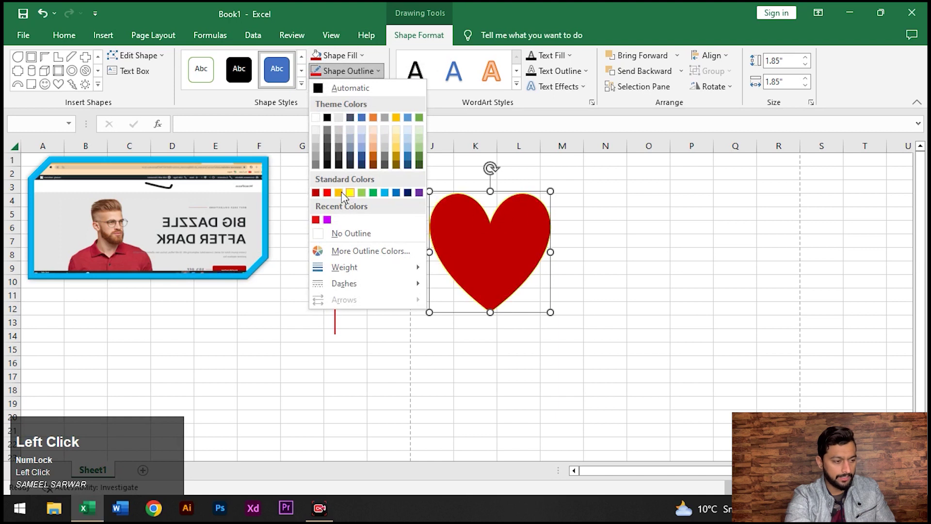
{"action": "left_click", "coordinate": [342, 198]}
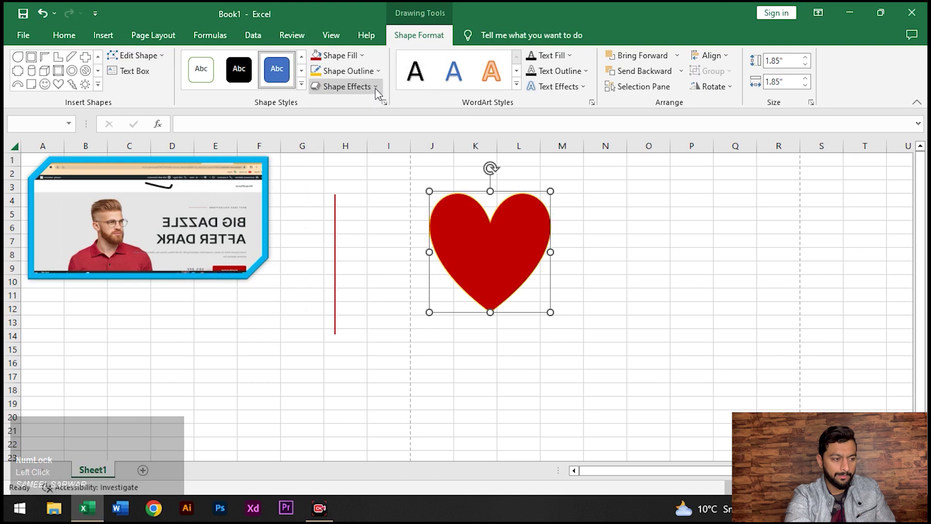
Show the Shape Effects list for the heart, reaching the 3-D rotation presets.
{"action": "left_click", "coordinate": [380, 92]}
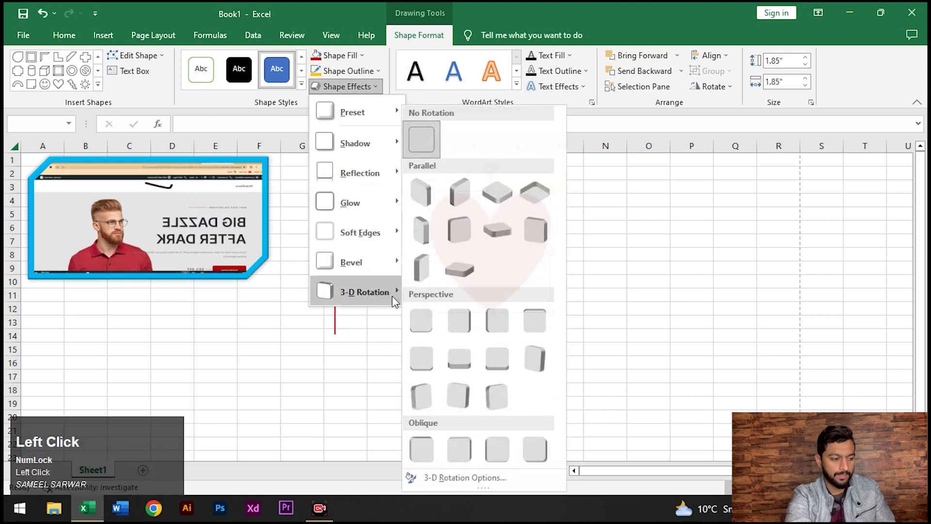
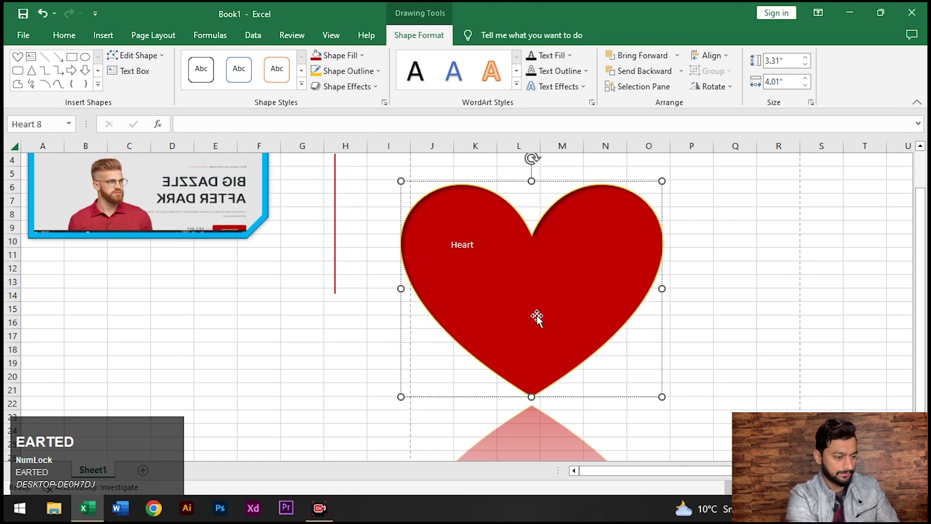
Add the text 'kind hearted' inside the heart, select it all and enlarge its font.
{"action": "type", "text": "kind"}
{"action": "key", "text": "space"}
{"action": "type", "text": "hearted"}
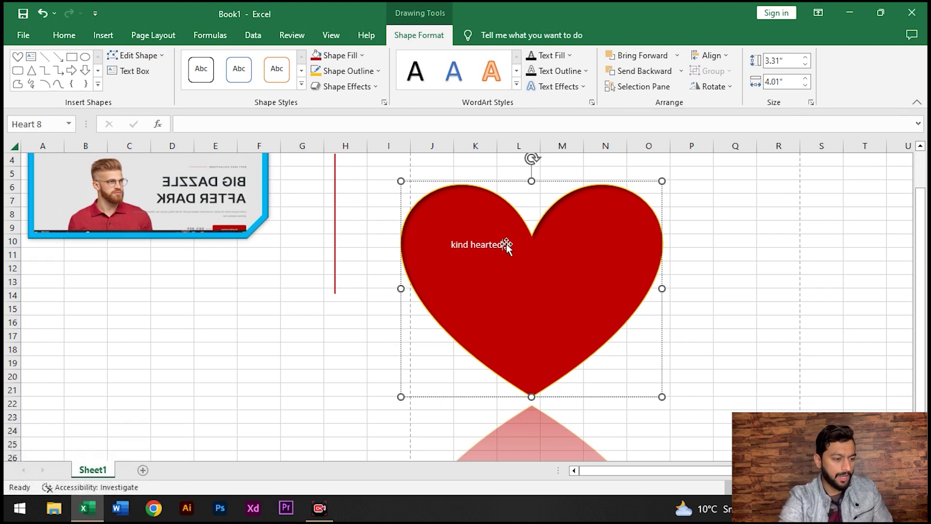
{"action": "type", "text": "HEARTED"}
{"action": "key", "text": "ctrl+a"}
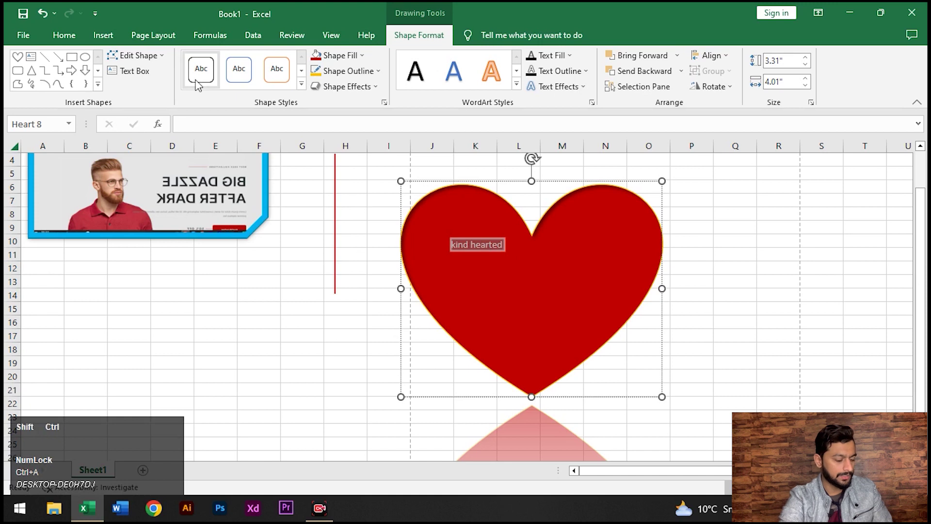
{"action": "key", "text": "."}
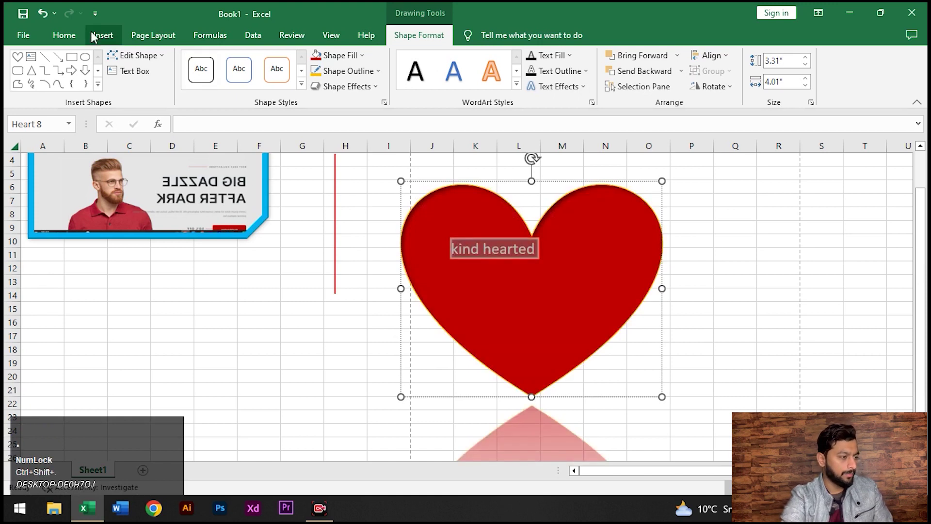
{"action": "left_click", "coordinate": [67, 40]}
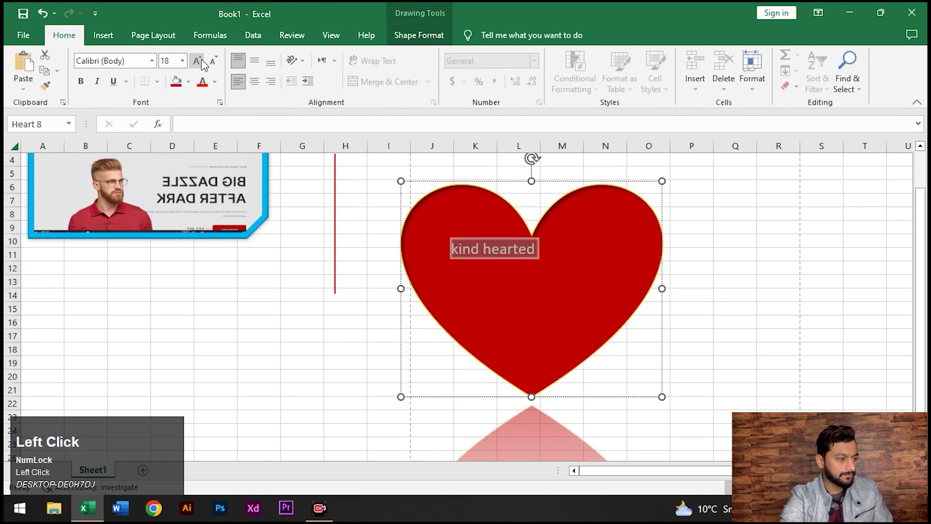
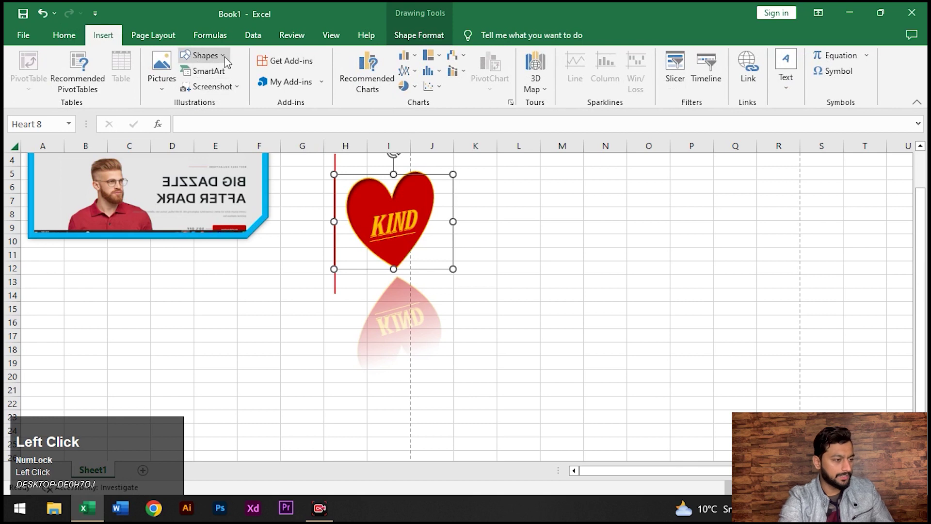
Draw a blue smiley face shape on the sheet to the right of the heart.
{"action": "scroll", "scroll_direction": "down", "scroll_amount": 3}
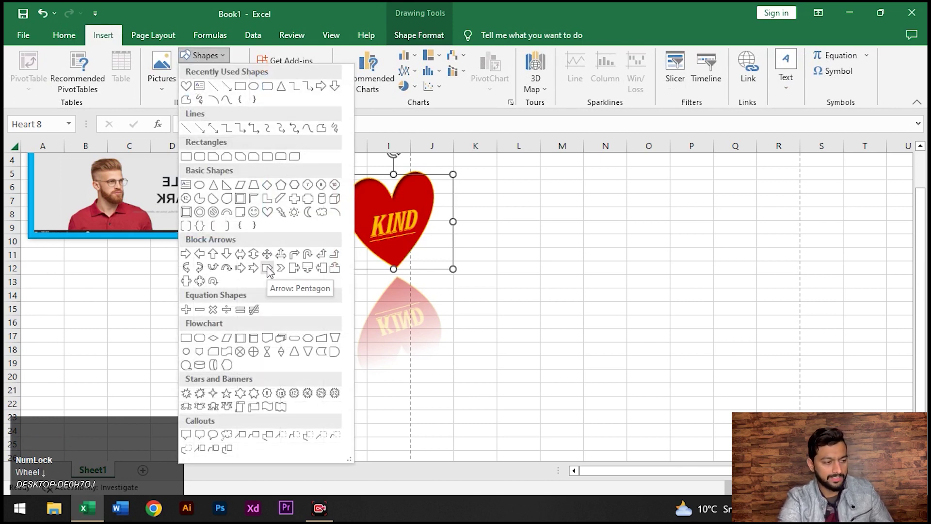
{"action": "scroll", "scroll_direction": "up", "scroll_amount": 3}
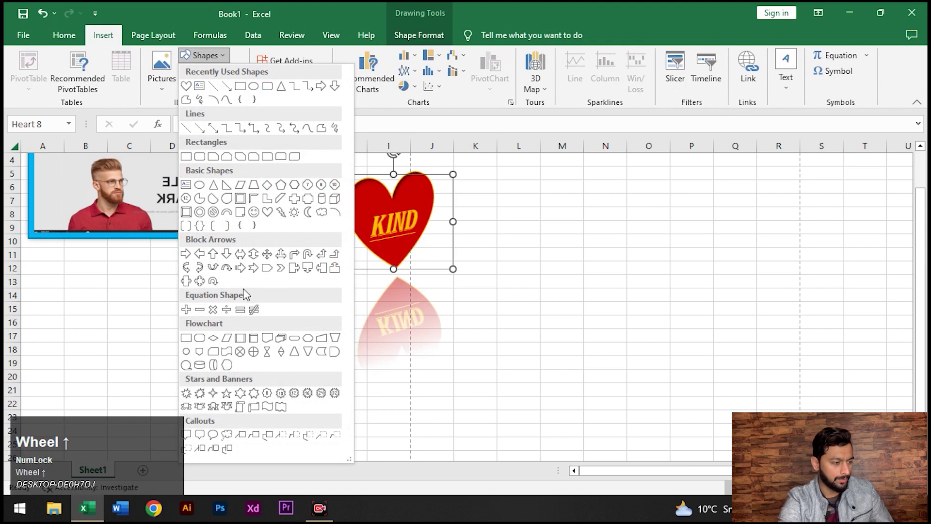
{"action": "left_click_drag", "start_coordinate": [259, 219], "coordinate": [368, 62]}
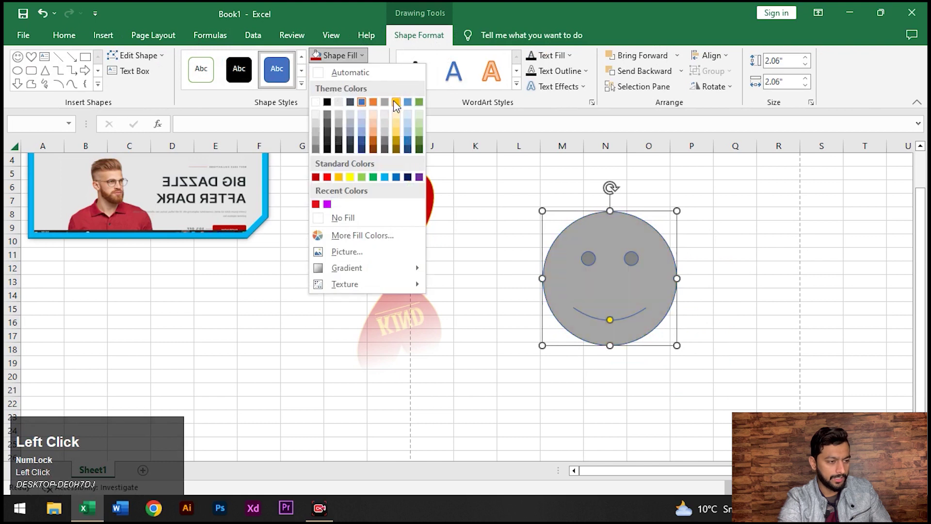
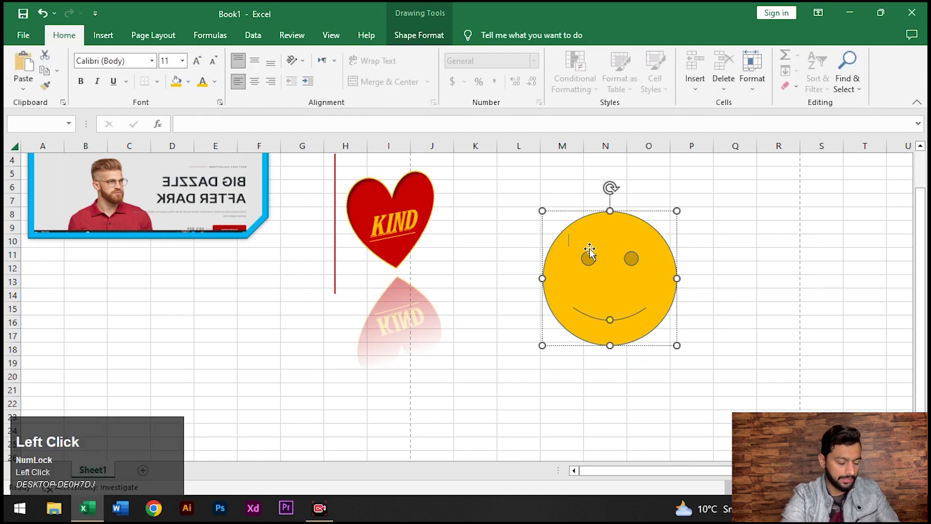
Write 'Emoji' inside the smiley face and set its font size to 40.
{"action": "type", "text": "e"}
{"action": "type", "text": "moji"}
{"action": "key", "text": "ctrl+a"}
{"action": "left_click", "coordinate": [202, 63]}
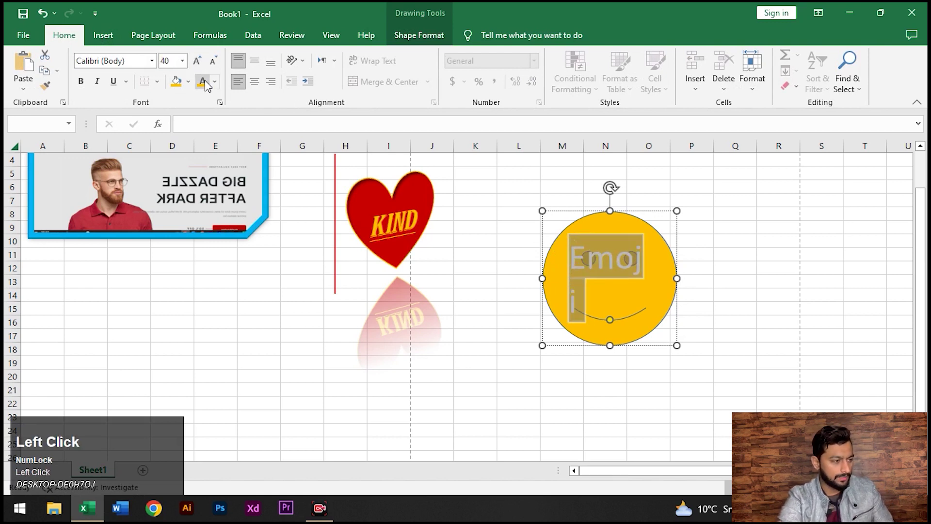